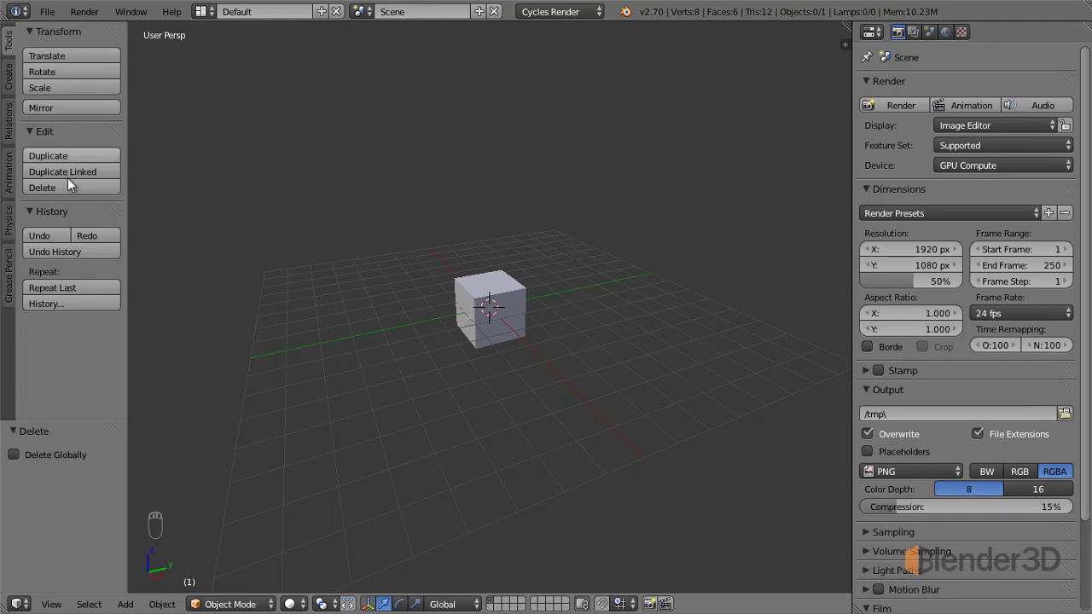
# Select the cube and browse the Tools tab's Edit panel buttons.
pyautogui.rightClick(510, 306)
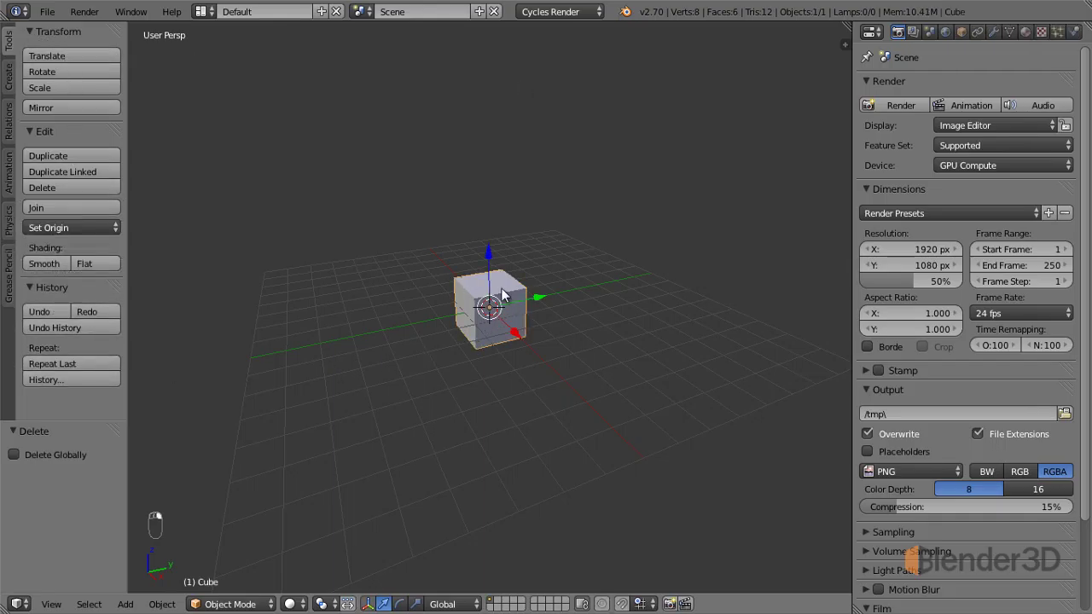
pyautogui.middleClick(112, 86)
pyautogui.click(110, 85)
pyautogui.middleClick(109, 83)
pyautogui.moveTo(103, 88); pyautogui.dragTo(74, 187)
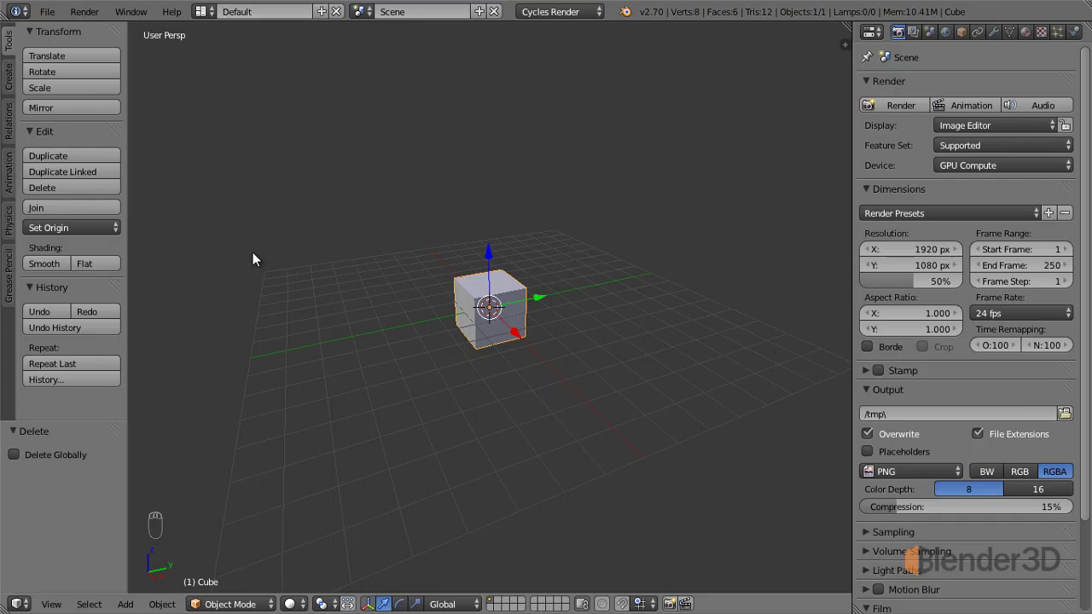
pyautogui.moveTo(18, 80); pyautogui.dragTo(96, 180)
pyautogui.moveTo(96, 181); pyautogui.dragTo(82, 223)
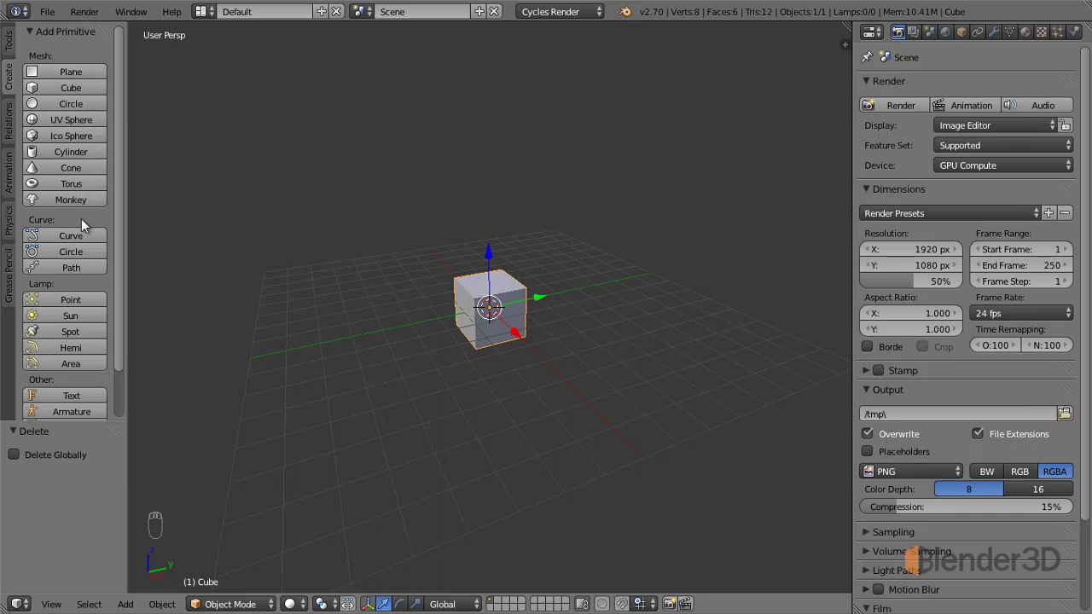
# Expand the relations tools and read the Duplicate and Duplicate Linked tooltips.
pyautogui.click(20, 116)
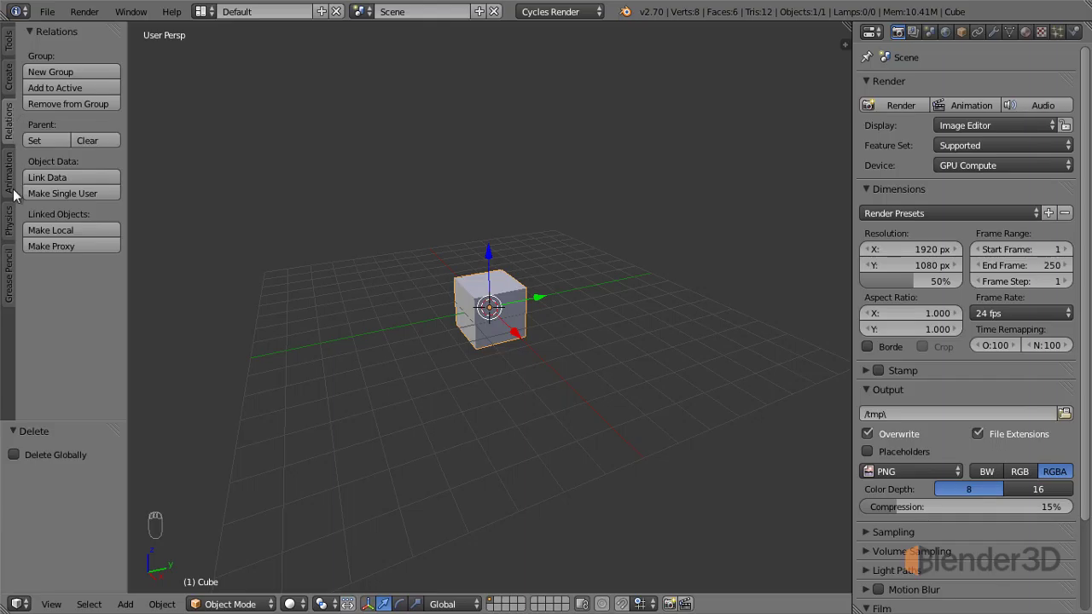
pyautogui.moveTo(20, 223); pyautogui.dragTo(11, 144)
pyautogui.moveTo(11, 181); pyautogui.dragTo(81, 203)
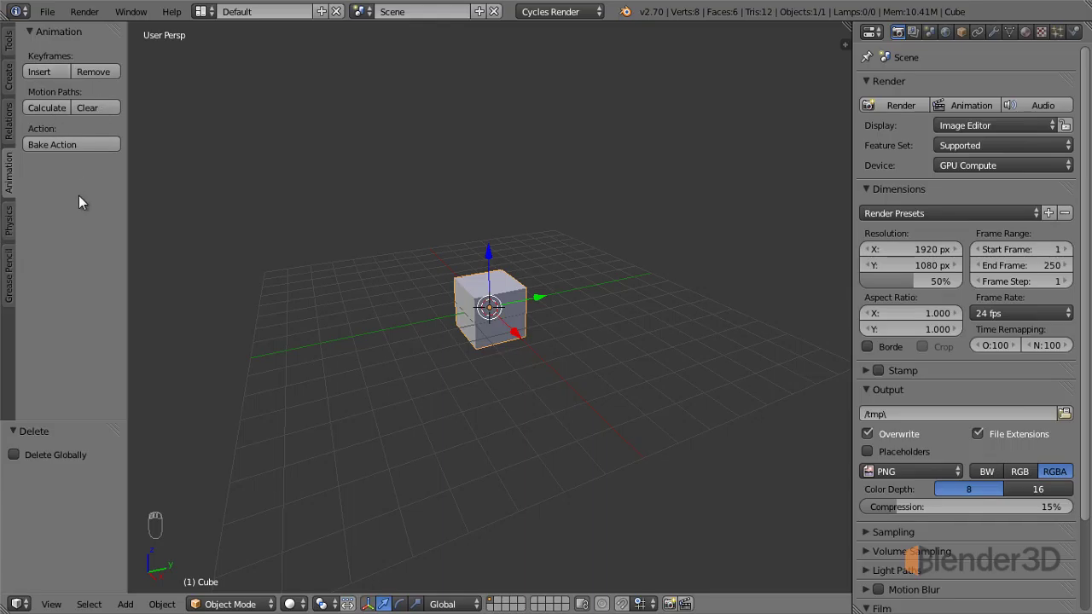
pyautogui.moveTo(9, 43); pyautogui.dragTo(81, 93)
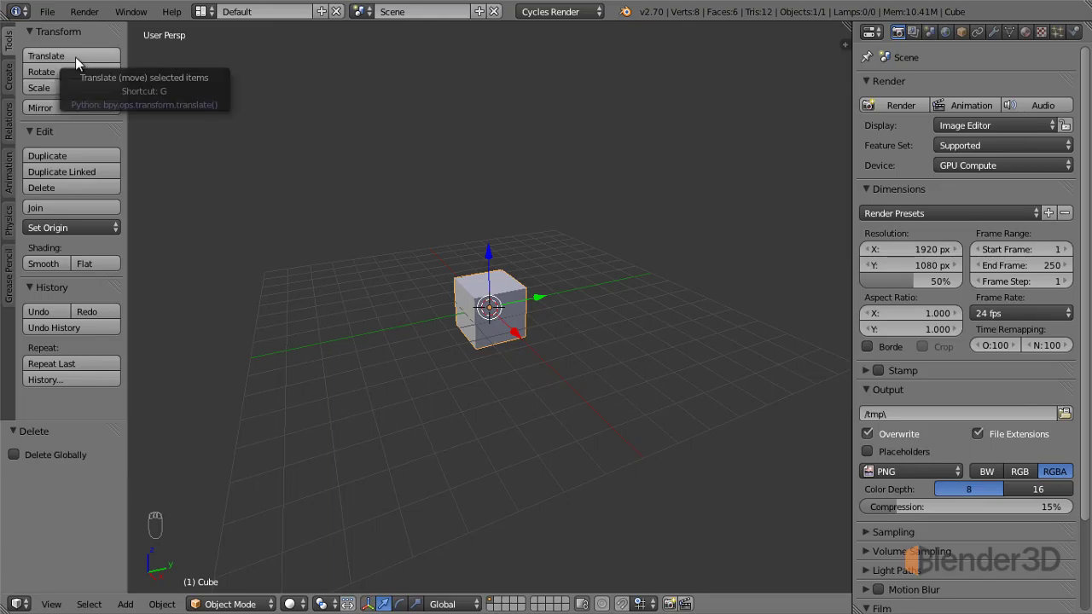
pyautogui.moveTo(83, 61); pyautogui.dragTo(138, 100)
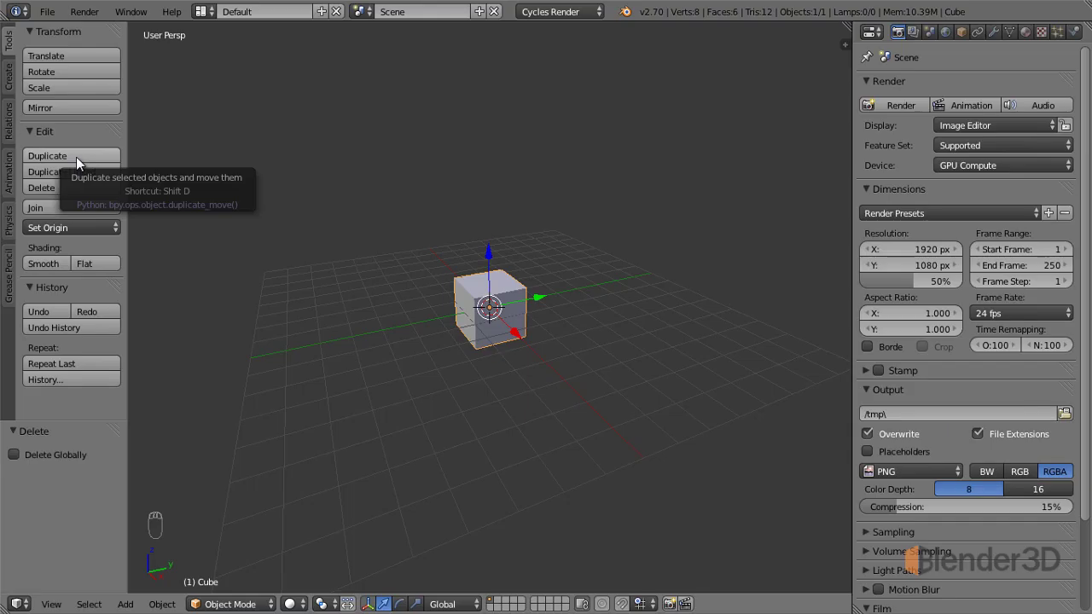
# Duplicate the cube again, drop a top corner in Edit Mode and return to Object Mode.
pyautogui.moveTo(95, 161); pyautogui.dragTo(607, 303)
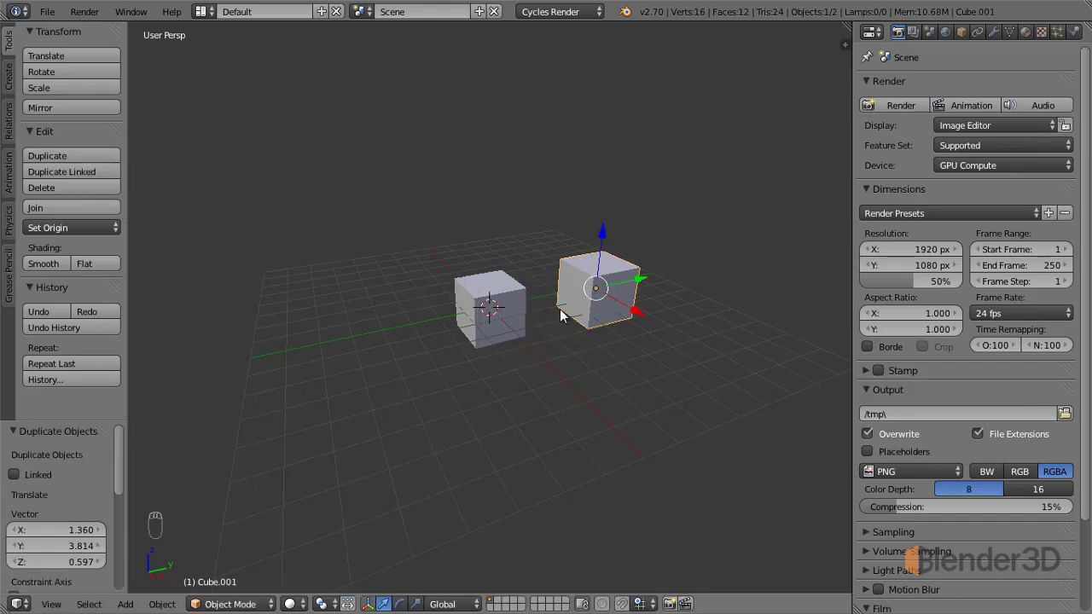
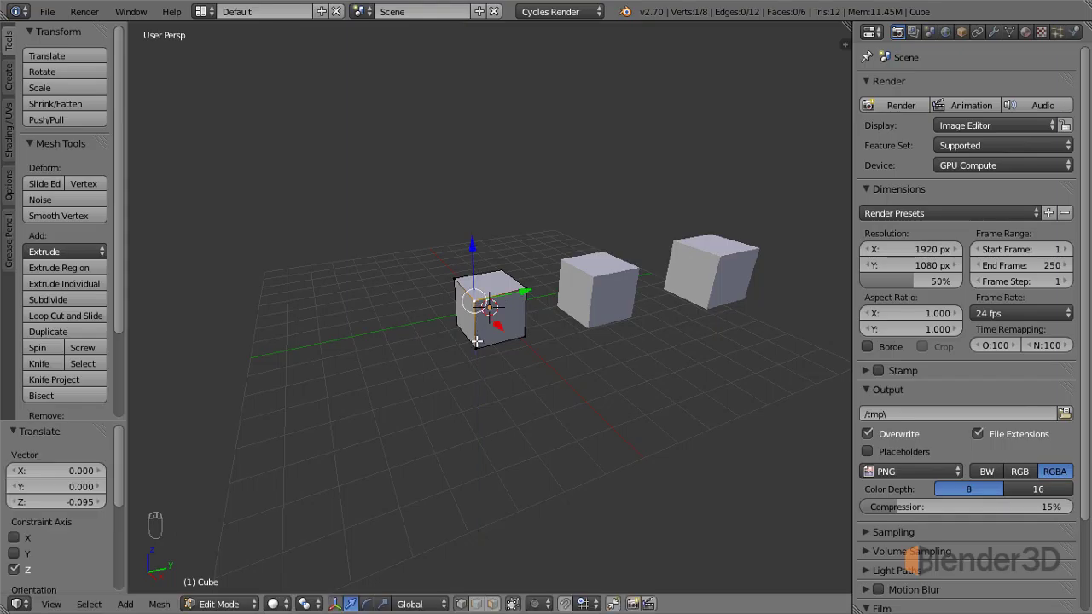
pyautogui.press('Tab')
pyautogui.moveTo(513, 308); pyautogui.dragTo(651, 344)
pyautogui.moveTo(651, 344); pyautogui.dragTo(631, 351)
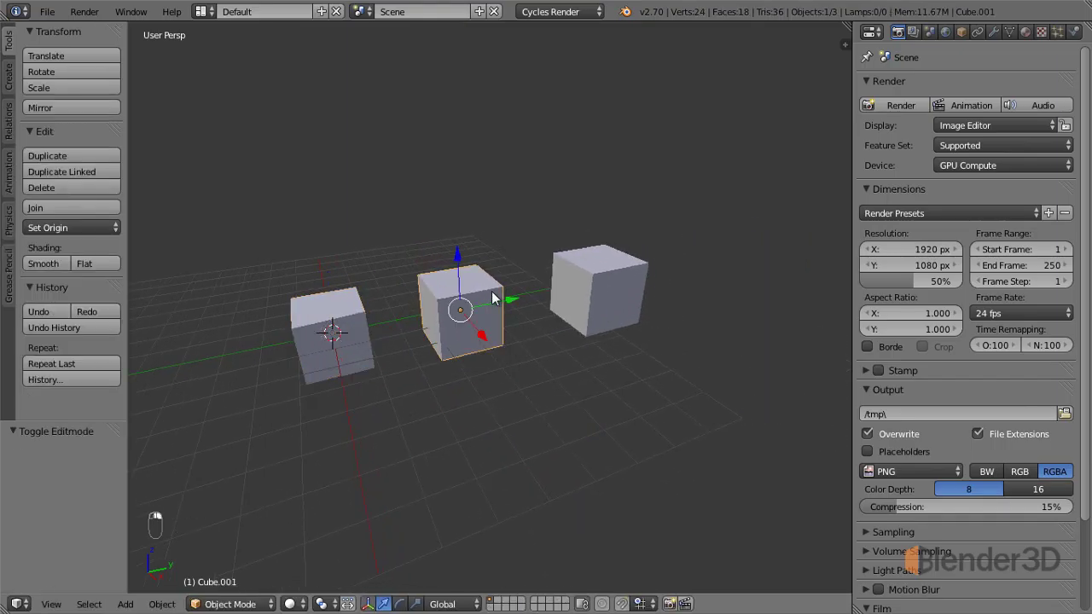
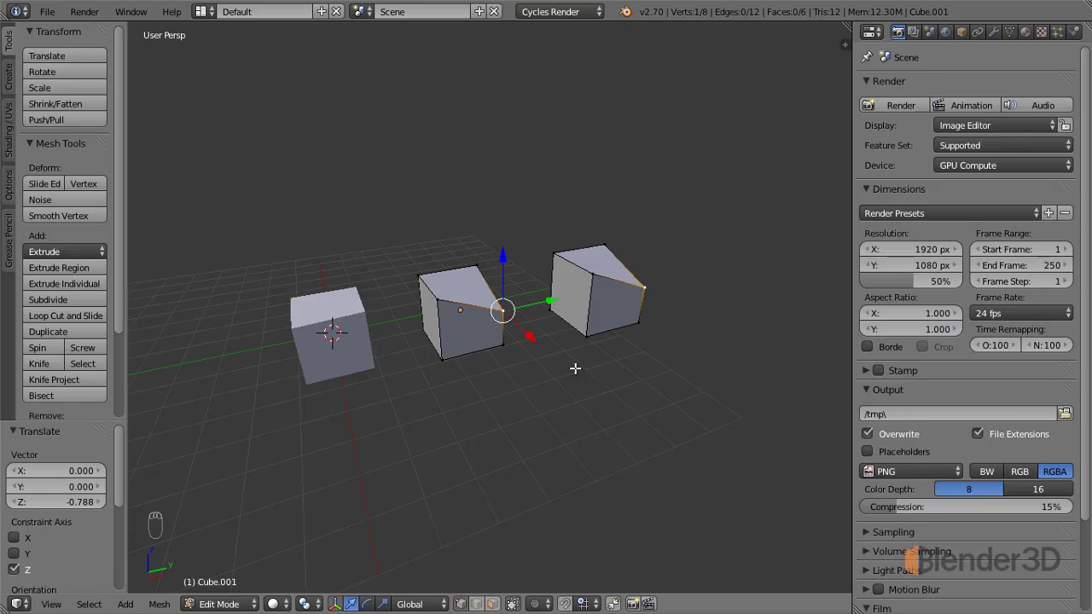
pyautogui.press('Tab')
pyautogui.moveTo(577, 372); pyautogui.dragTo(459, 408)
pyautogui.moveTo(498, 386); pyautogui.dragTo(527, 285)
pyautogui.moveTo(526, 285); pyautogui.dragTo(518, 361)
pyautogui.press('shift+d')
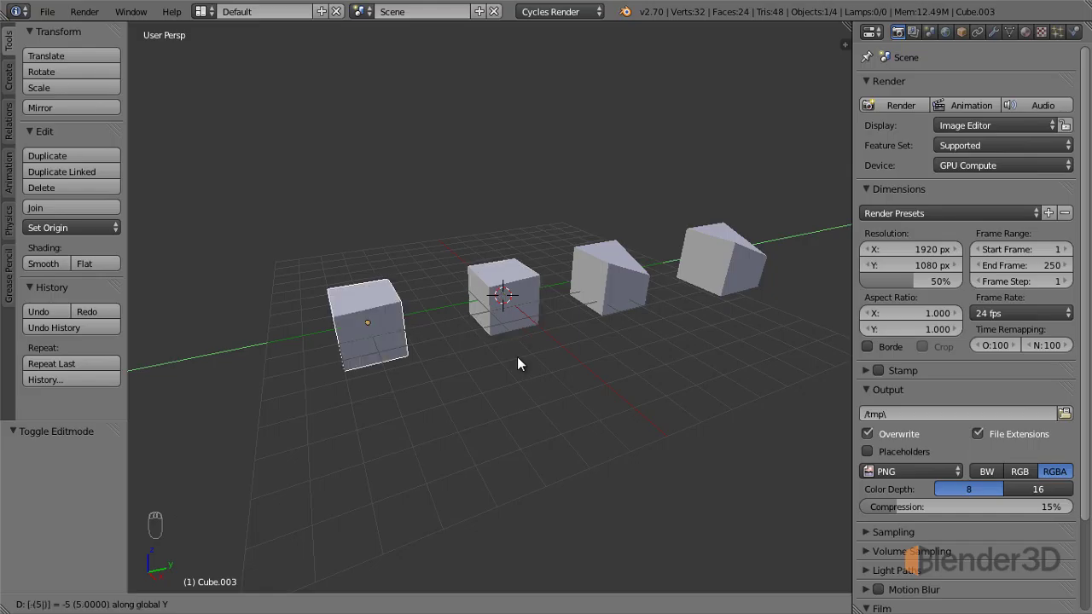
pyautogui.moveTo(504, 370); pyautogui.dragTo(96, 195)
pyautogui.moveTo(97, 195); pyautogui.dragTo(81, 192)
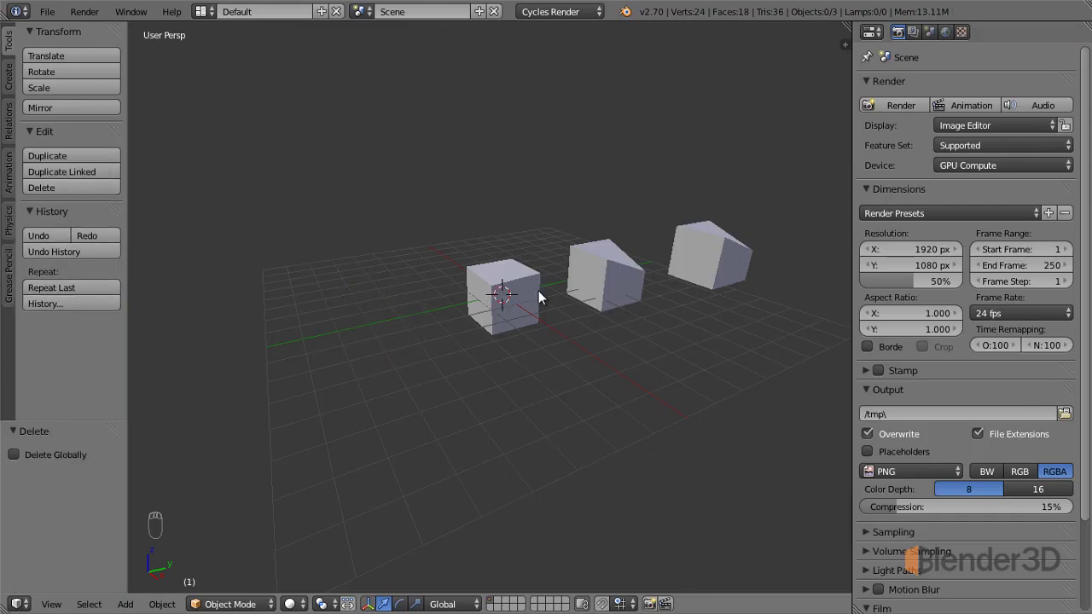
# Delete the two lopsided cubes one after the other with X.
pyautogui.rightClick(713, 267)
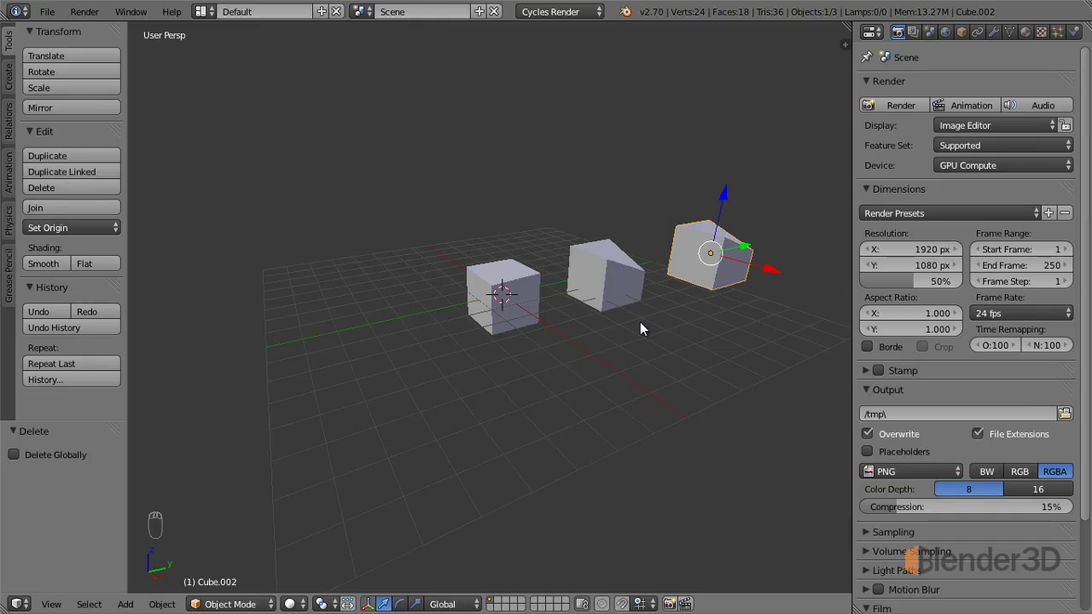
pyautogui.press('x')
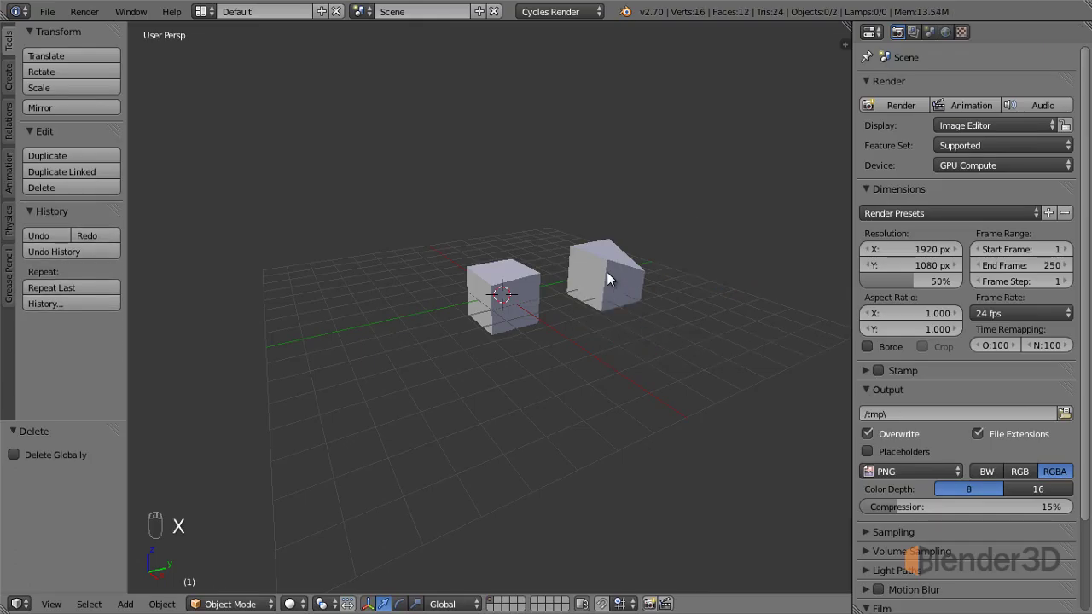
pyautogui.rightClick(609, 276)
pyautogui.press('x')
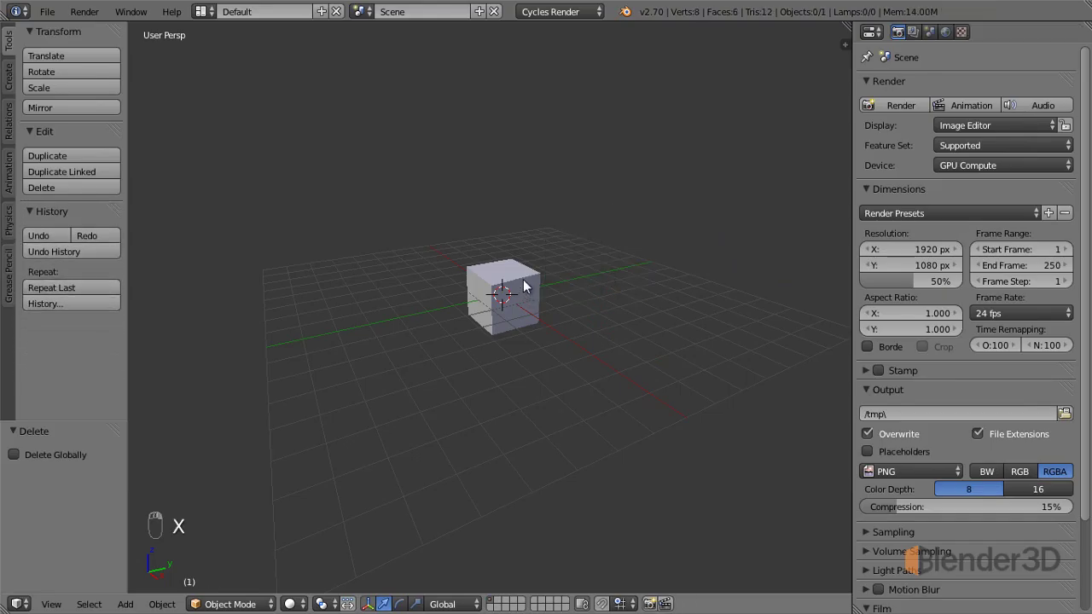
# Select the remaining cube and make a fresh duplicate of it.
pyautogui.rightClick(525, 284)
pyautogui.click(525, 283)
pyautogui.rightClick(526, 283)
pyautogui.press('shift+d')
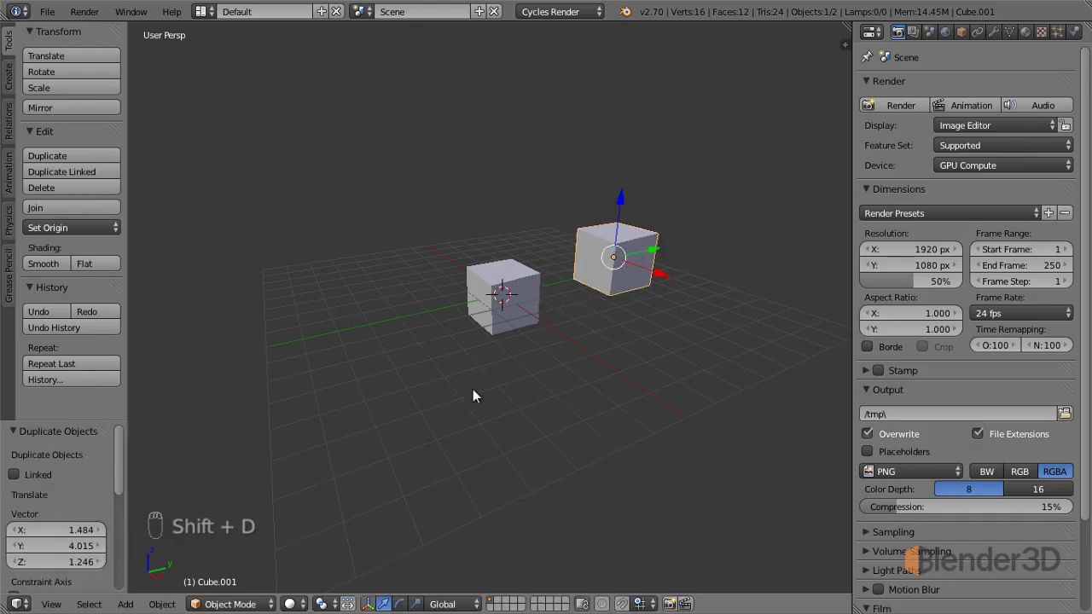
# Select both cubes together and Join them into one sixteen-vertex object.
pyautogui.click(535, 350)
pyautogui.moveTo(525, 354); pyautogui.dragTo(635, 257)
pyautogui.rightClick(635, 257)
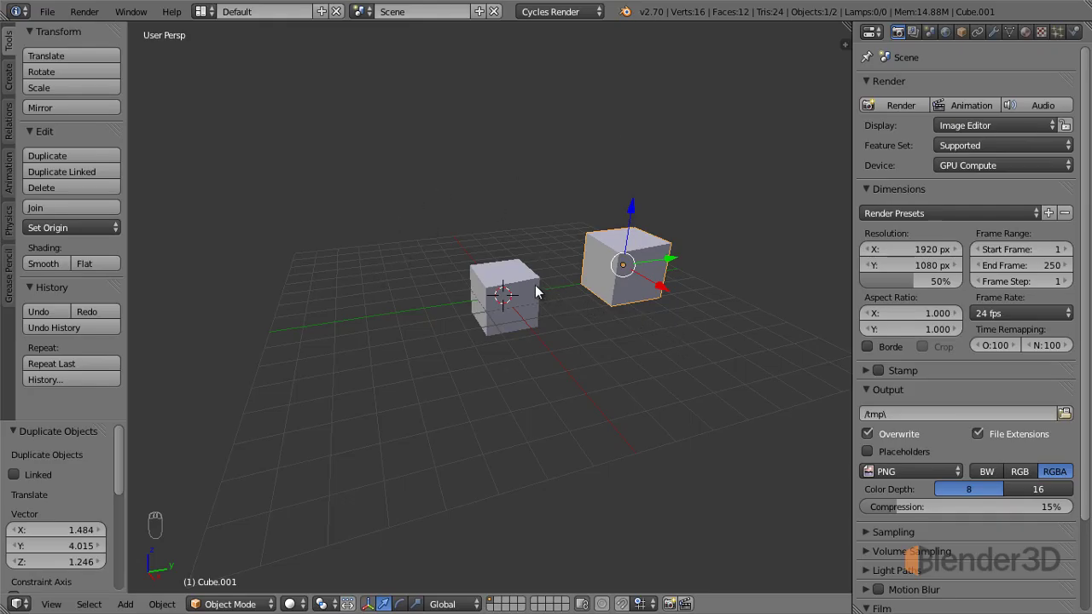
pyautogui.rightClick(525, 292)
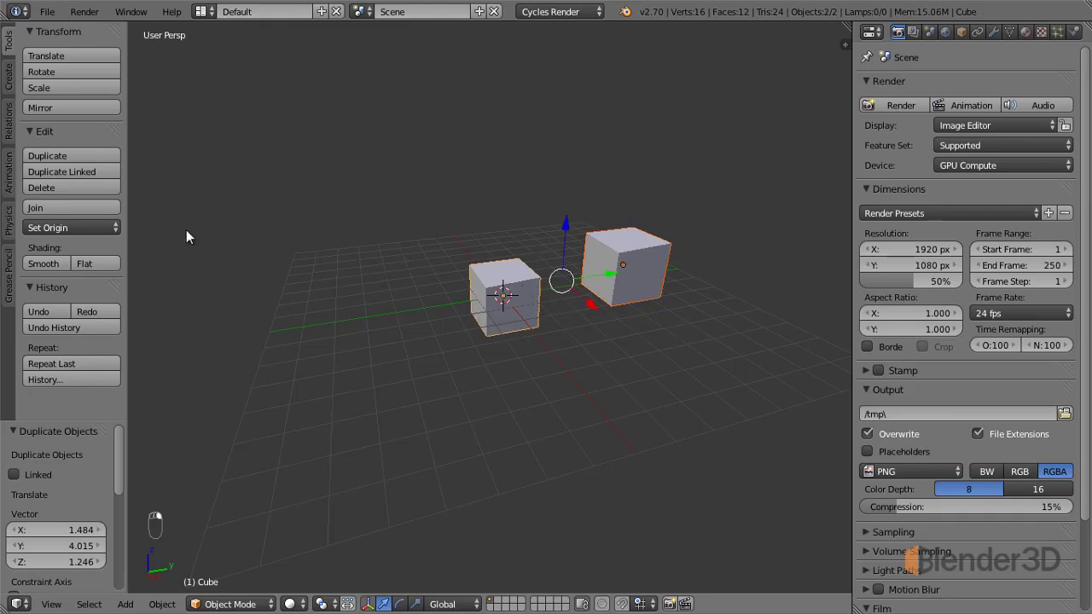
pyautogui.moveTo(109, 213); pyautogui.dragTo(447, 284)
pyautogui.moveTo(503, 366); pyautogui.dragTo(505, 301)
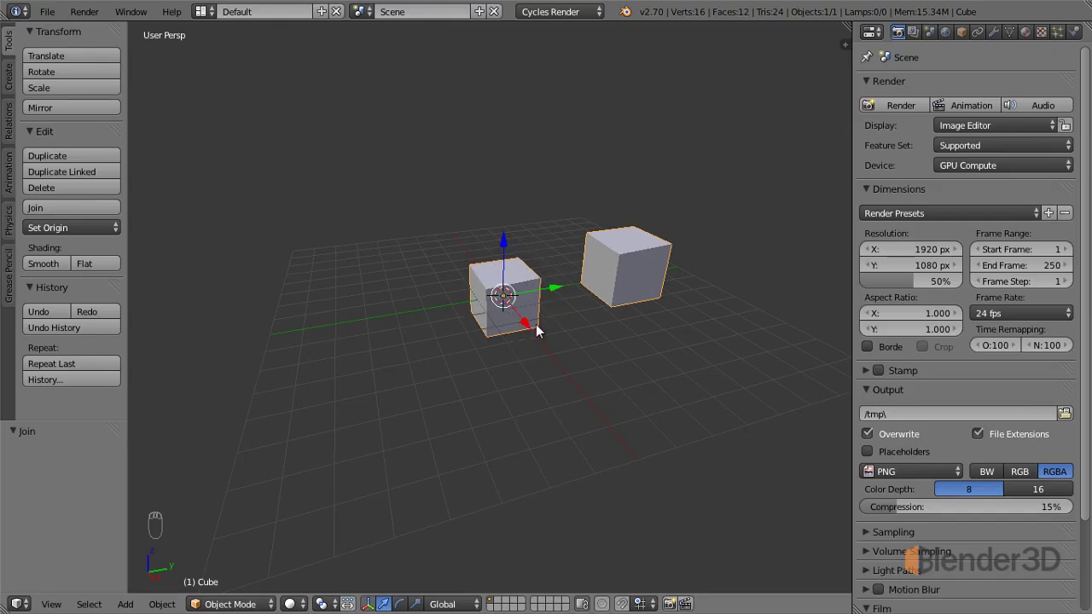
# Delete the joined cubes and add a UV sphere at the scene centre.
pyautogui.rightClick(627, 271)
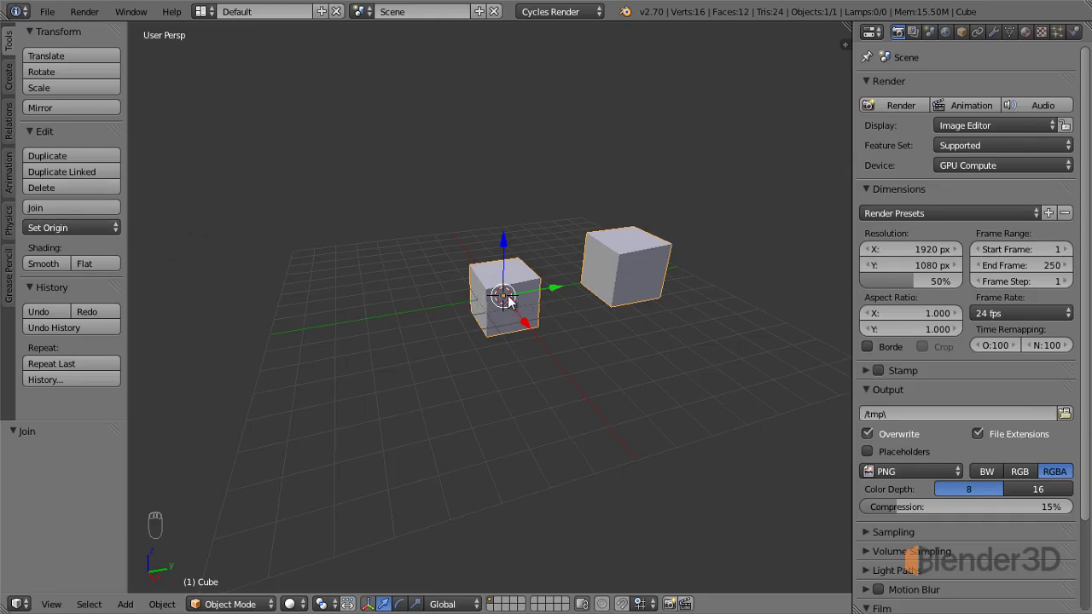
pyautogui.press('r')
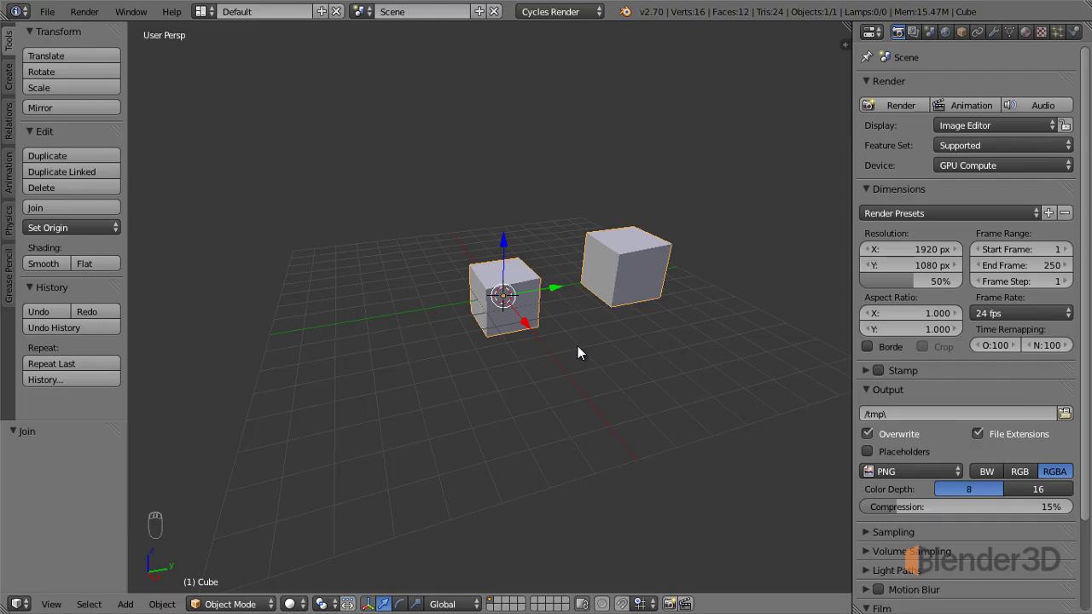
pyautogui.press('x')
pyautogui.press('shift+a')
# In Edit Mode, move the sphere's whole mesh to the right of its origin.
pyautogui.middleClick(460, 321)
pyautogui.moveTo(114, 209); pyautogui.dragTo(568, 335)
pyautogui.moveTo(498, 310); pyautogui.dragTo(515, 311)
pyautogui.press('Tab')
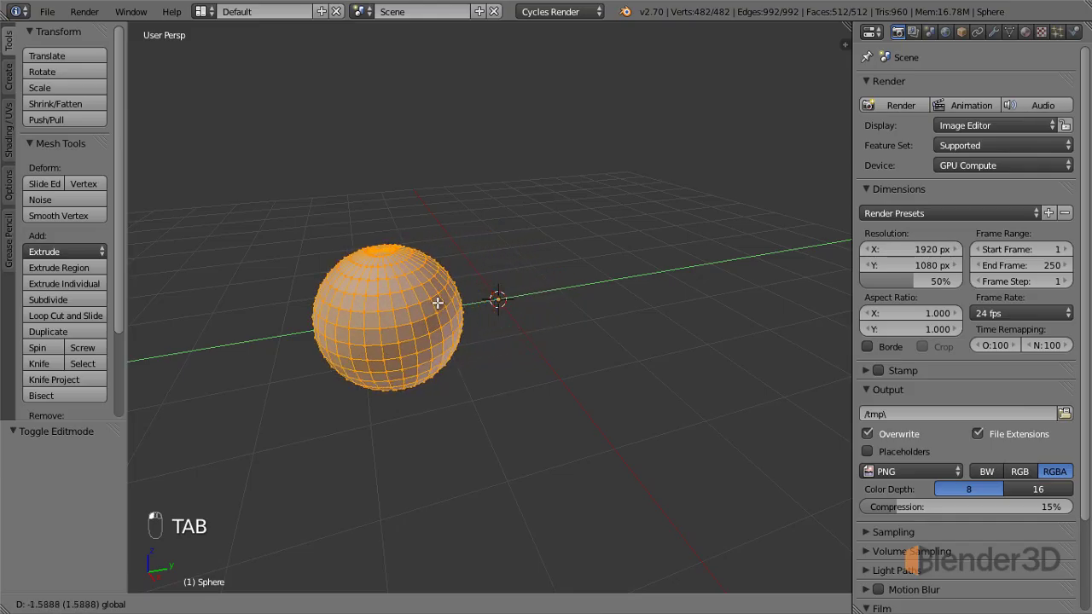
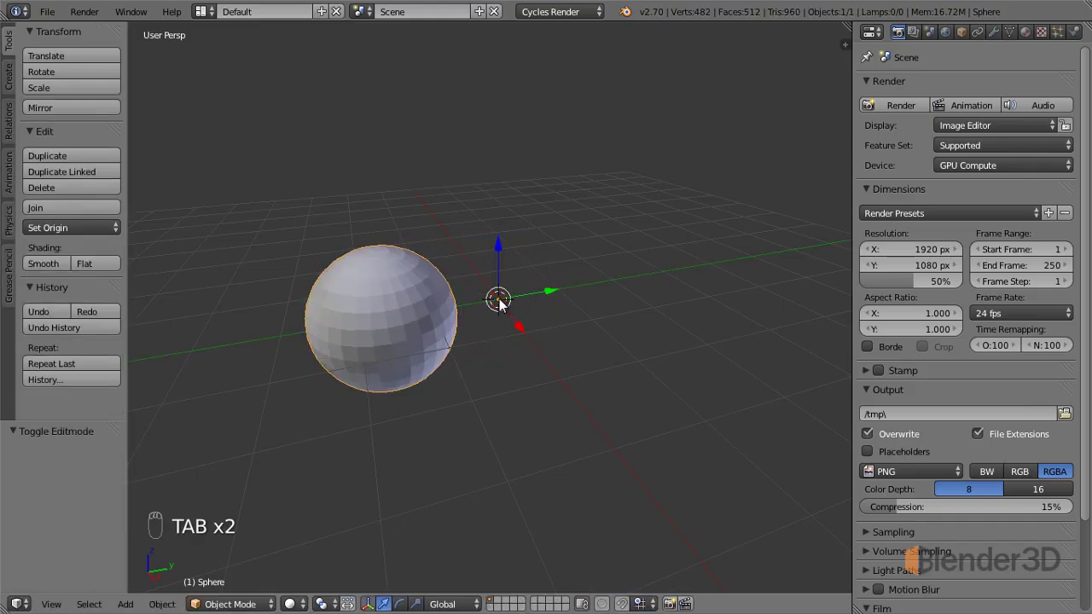
# Inspect the offset mesh from around the sphere and return to Object Mode.
pyautogui.moveTo(109, 234); pyautogui.dragTo(99, 259)
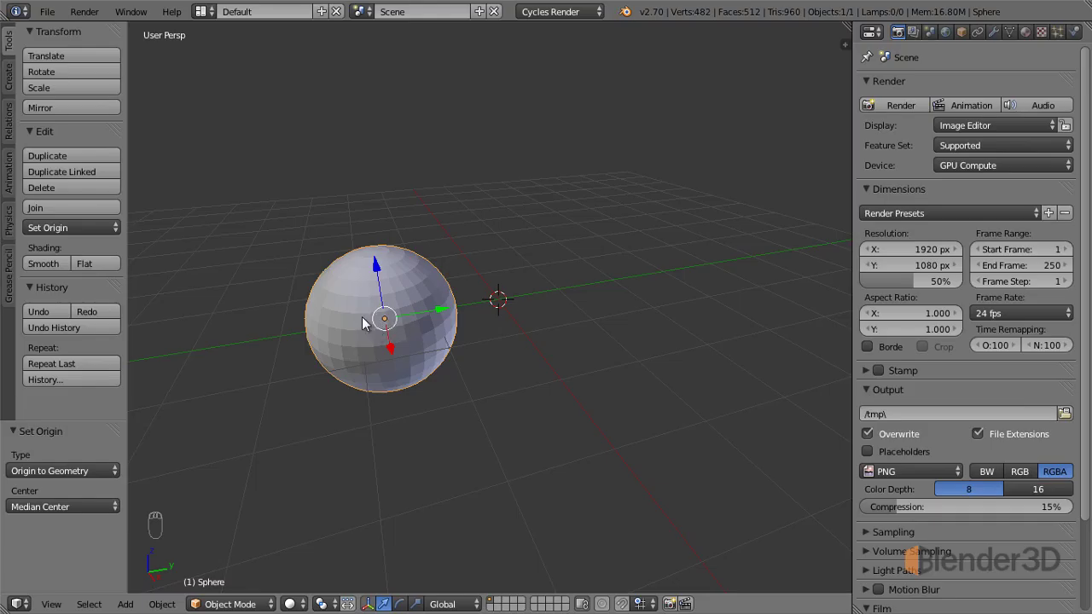
pyautogui.moveTo(359, 349); pyautogui.dragTo(406, 416)
pyautogui.moveTo(407, 416); pyautogui.dragTo(399, 334)
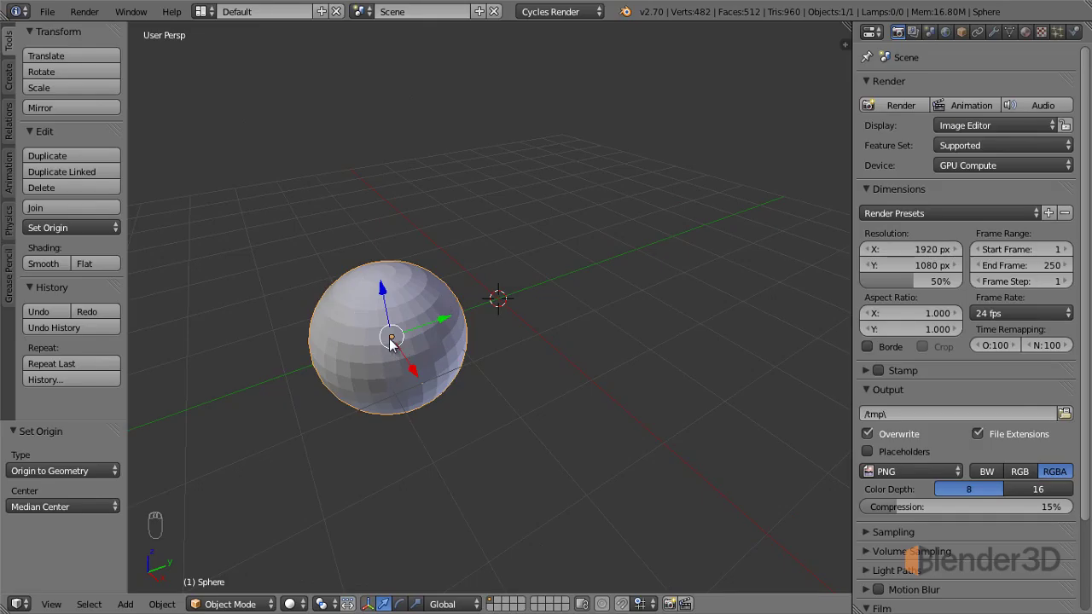
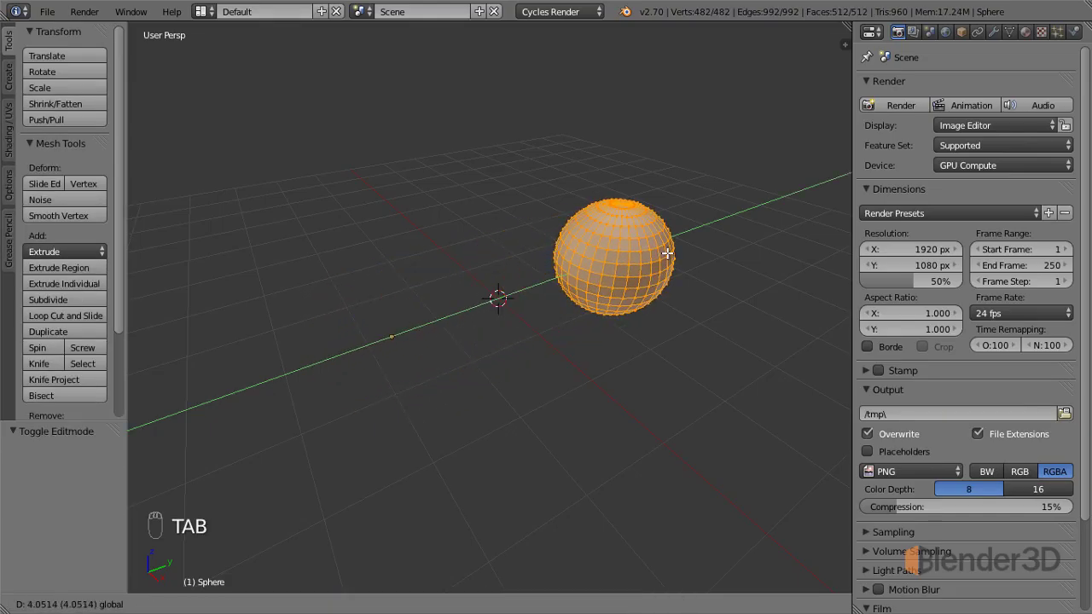
pyautogui.press('Tab')
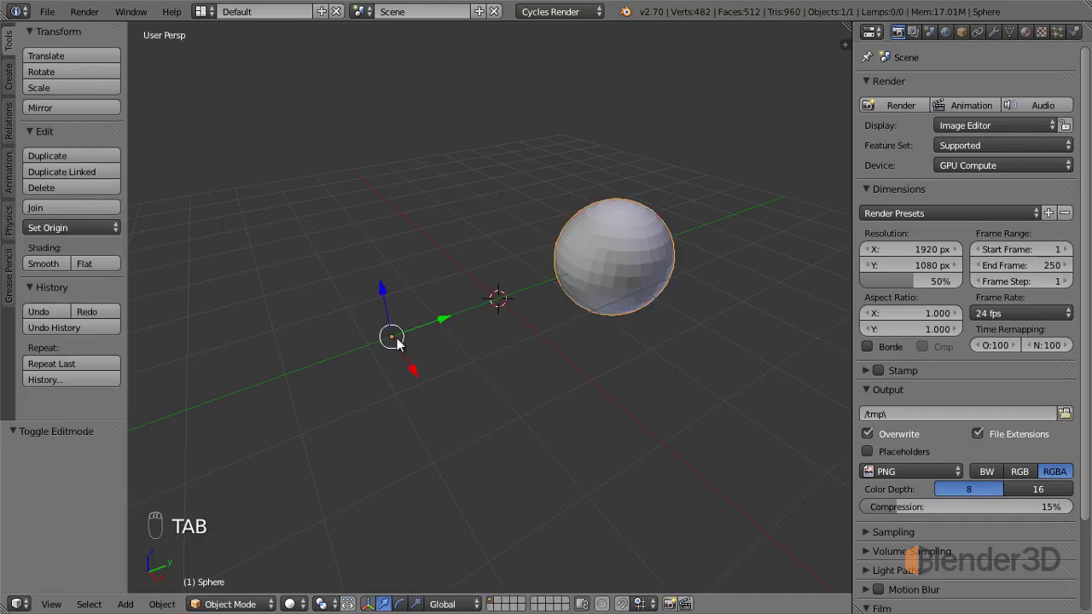
# Use Set Origin > Origin to 3D Cursor on the sphere.
pyautogui.moveTo(87, 231); pyautogui.dragTo(147, 256)
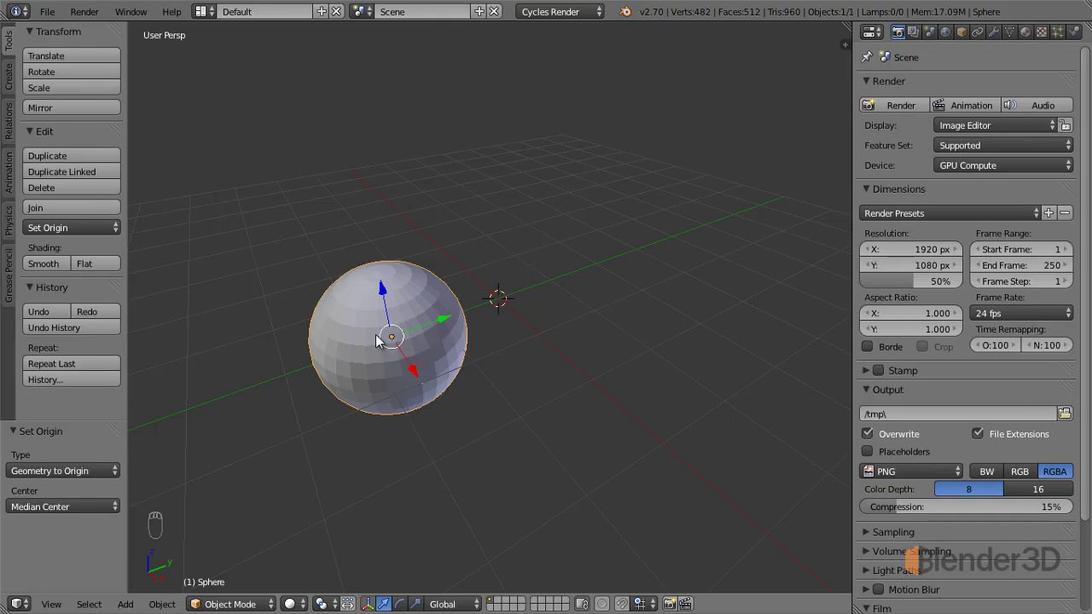
pyautogui.moveTo(698, 299); pyautogui.dragTo(99, 238)
pyautogui.moveTo(99, 237); pyautogui.dragTo(140, 285)
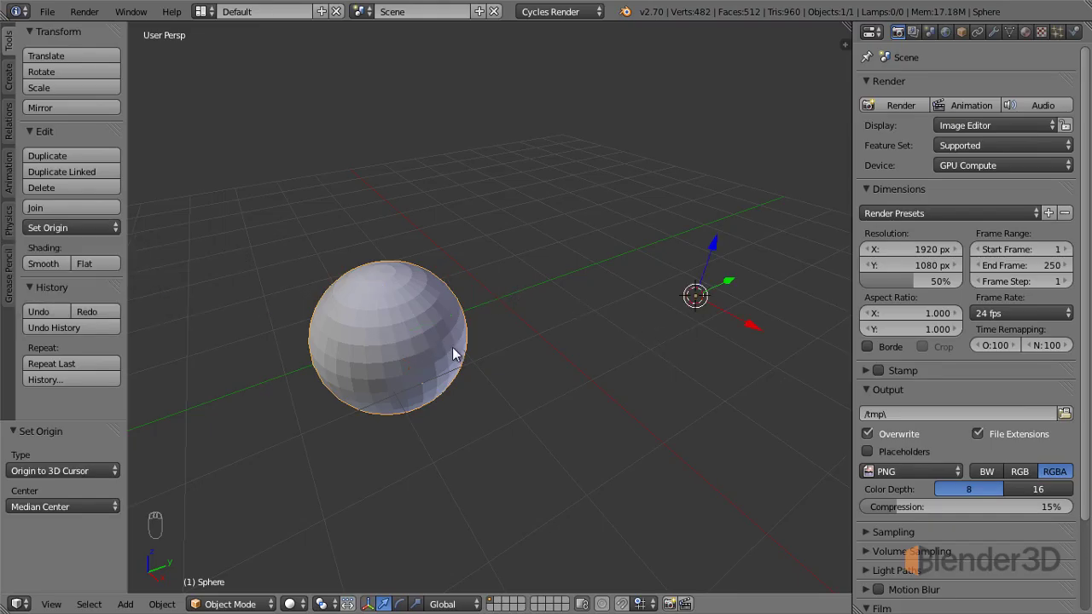
# Zoom out to see sphere and origin apart, then zoom back in close.
pyautogui.moveTo(716, 300); pyautogui.dragTo(471, 427)
pyautogui.press('r')
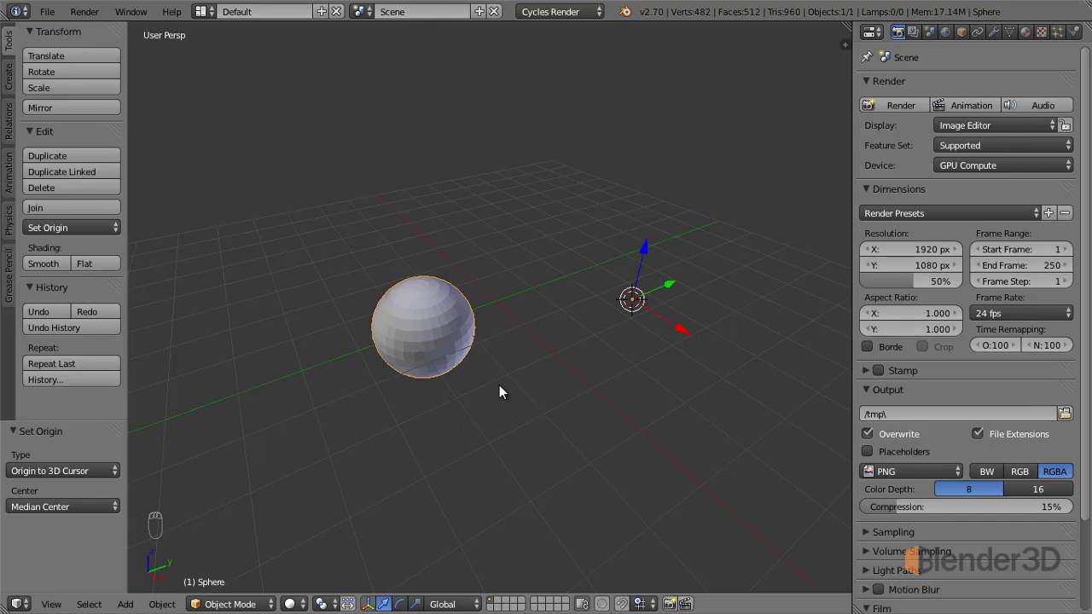
pyautogui.moveTo(459, 377); pyautogui.dragTo(42, 270)
# Shade the sphere smooth and add a new cube beside it via Shift+A.
pyautogui.moveTo(43, 270); pyautogui.dragTo(442, 310)
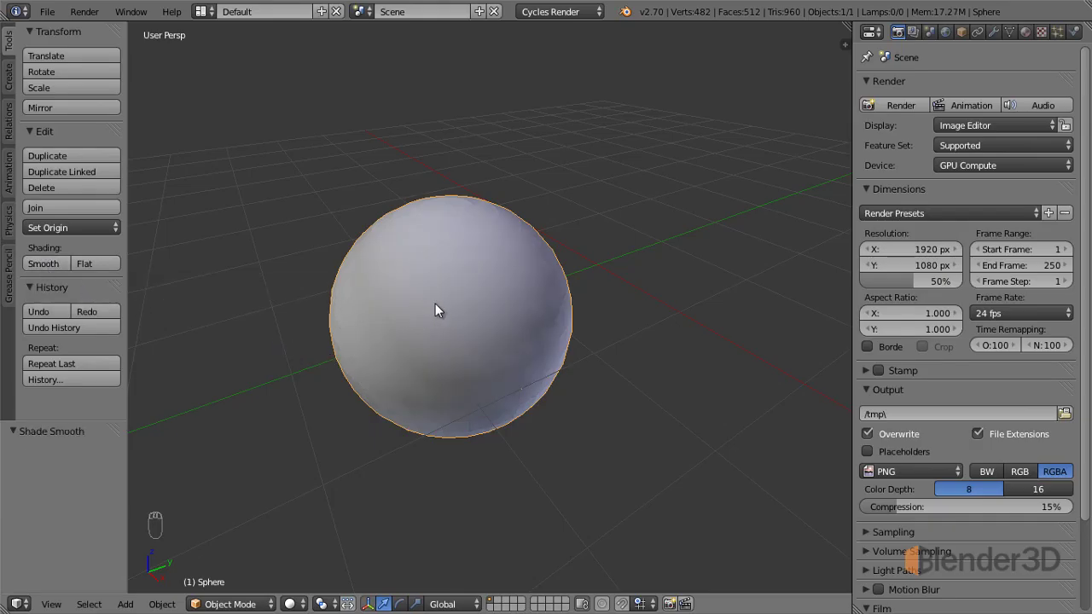
pyautogui.moveTo(100, 266); pyautogui.dragTo(496, 342)
pyautogui.moveTo(482, 352); pyautogui.dragTo(602, 257)
pyautogui.moveTo(602, 257); pyautogui.dragTo(667, 267)
pyautogui.press('shift+a')
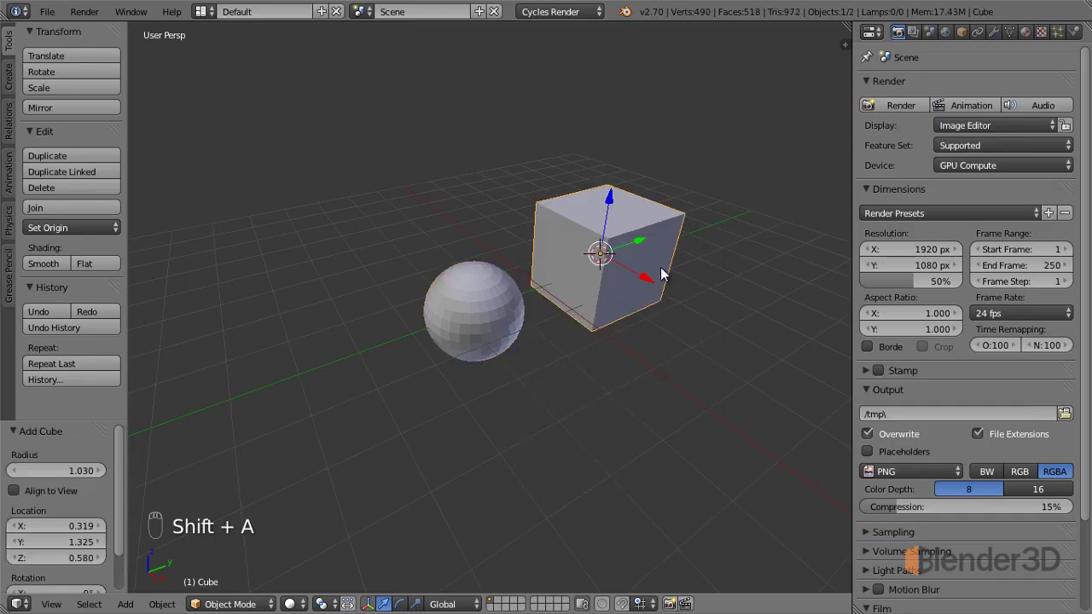
pyautogui.moveTo(666, 275); pyautogui.dragTo(666, 281)
pyautogui.moveTo(666, 281); pyautogui.dragTo(617, 301)
pyautogui.moveTo(616, 302); pyautogui.dragTo(59, 268)
pyautogui.moveTo(59, 268); pyautogui.dragTo(541, 260)
pyautogui.moveTo(606, 287); pyautogui.dragTo(516, 270)
pyautogui.moveTo(516, 270); pyautogui.dragTo(369, 316)
# Add a monkey head, shade it smooth, then delete it again.
pyautogui.rightClick(369, 316)
pyautogui.middleClick(486, 452)
pyautogui.press('shift+a')
pyautogui.moveTo(486, 452); pyautogui.dragTo(574, 503)
pyautogui.moveTo(516, 503); pyautogui.dragTo(48, 268)
pyautogui.moveTo(48, 267); pyautogui.dragTo(553, 466)
pyautogui.moveTo(553, 467); pyautogui.dragTo(553, 466)
pyautogui.press('x')
# Reselect the sphere, reapply Smooth shading and orbit to look past it.
pyautogui.moveTo(516, 300); pyautogui.dragTo(431, 316)
pyautogui.moveTo(431, 315); pyautogui.dragTo(473, 370)
pyautogui.rightClick(474, 369)
pyautogui.click(55, 269)
pyautogui.middleClick(42, 269)
pyautogui.click(43, 269)
pyautogui.moveTo(383, 369); pyautogui.dragTo(426, 425)
pyautogui.middleClick(425, 425)
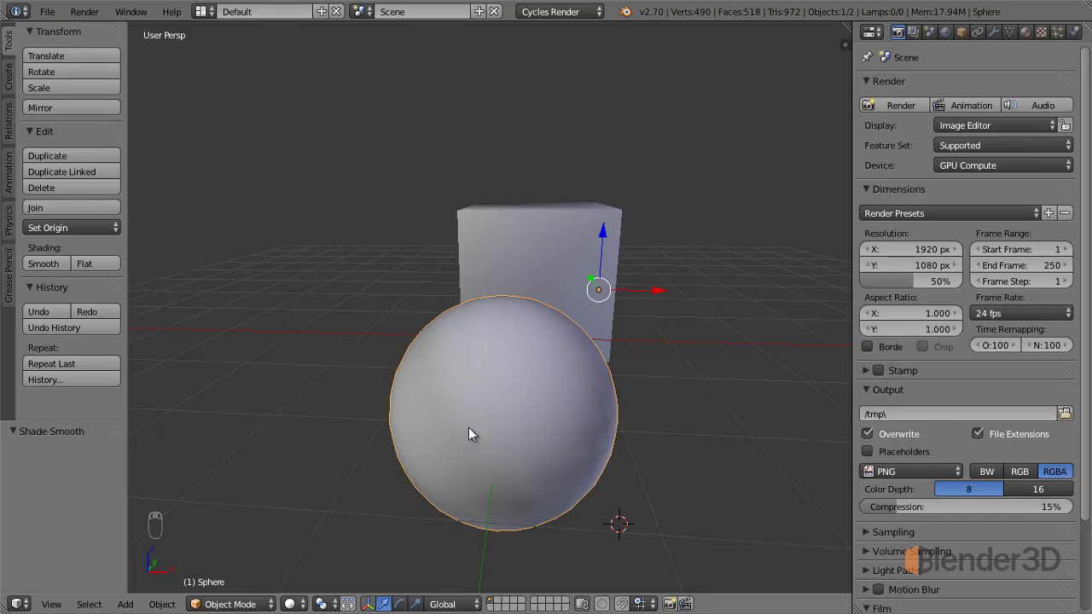
# Toggle the sphere in and out of Edit Mode and try the History panel's Undo/Redo buttons.
pyautogui.press('Tab')
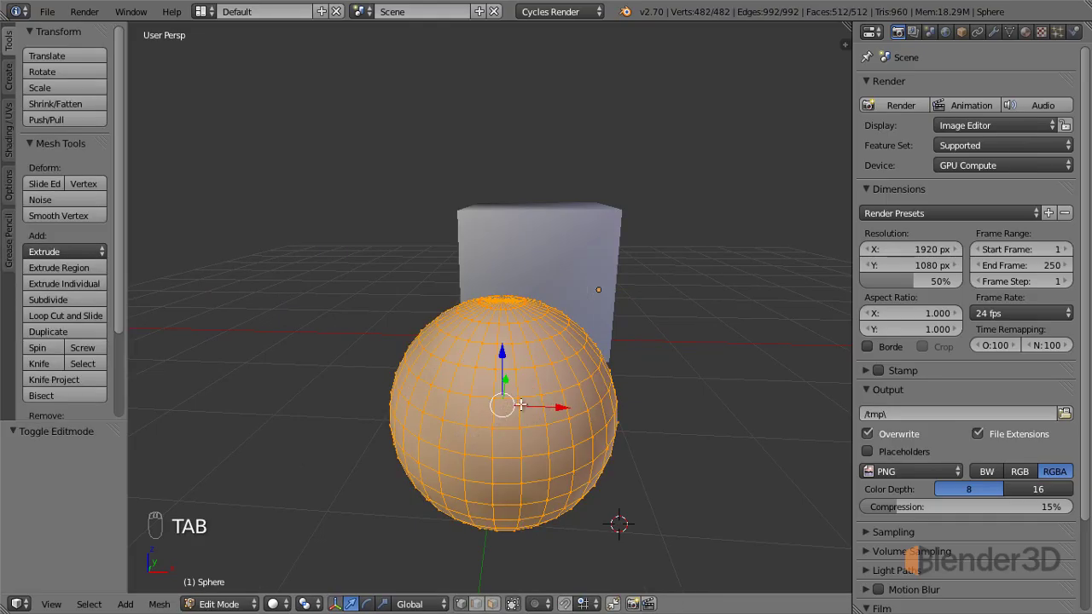
pyautogui.press('Tab')
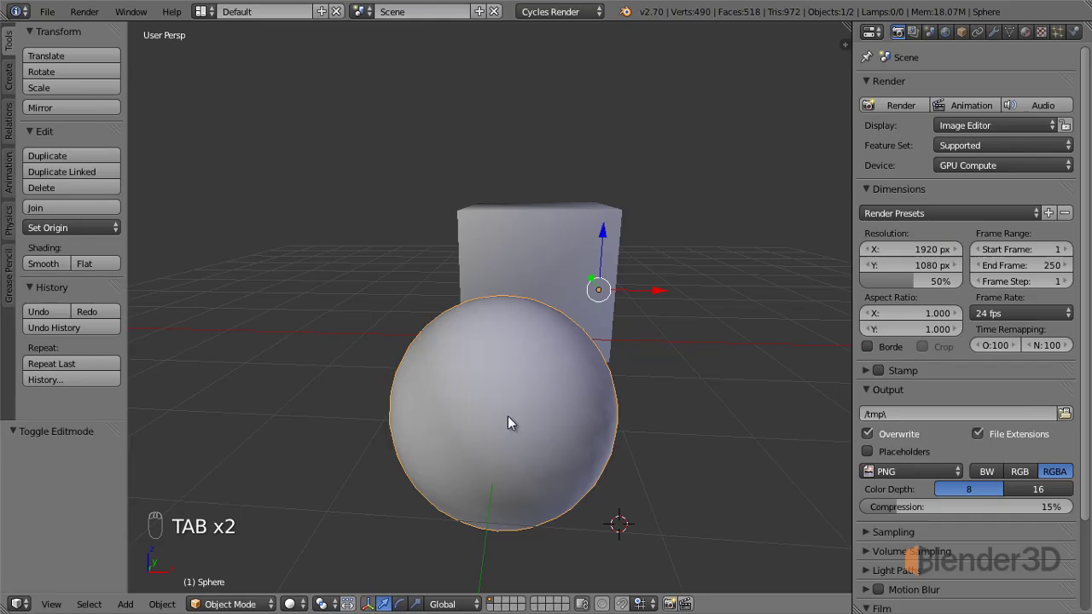
pyautogui.moveTo(514, 423); pyautogui.dragTo(247, 345)
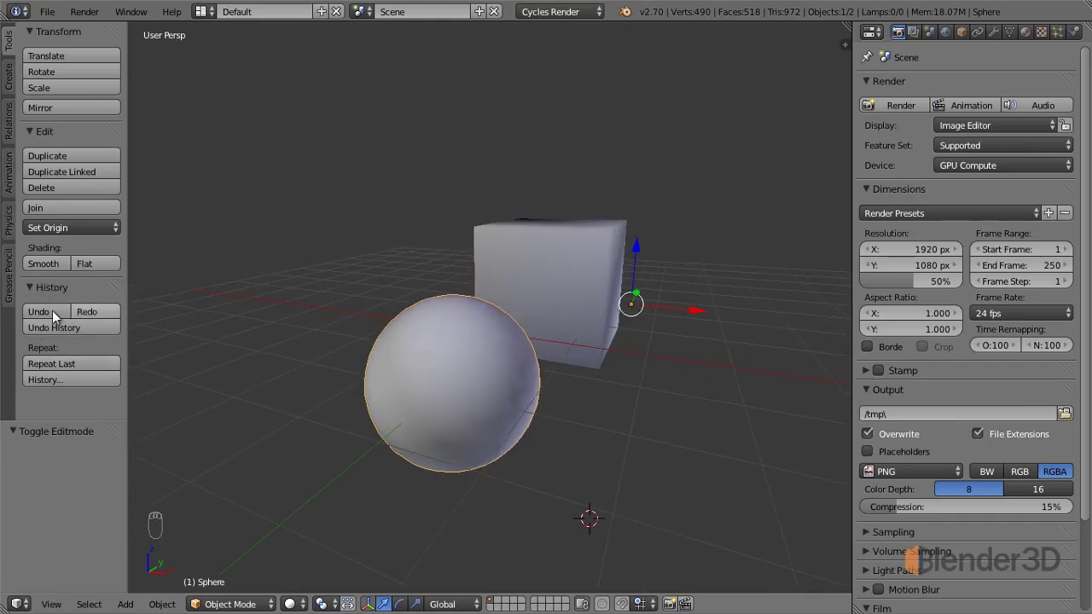
pyautogui.moveTo(56, 317); pyautogui.dragTo(97, 311)
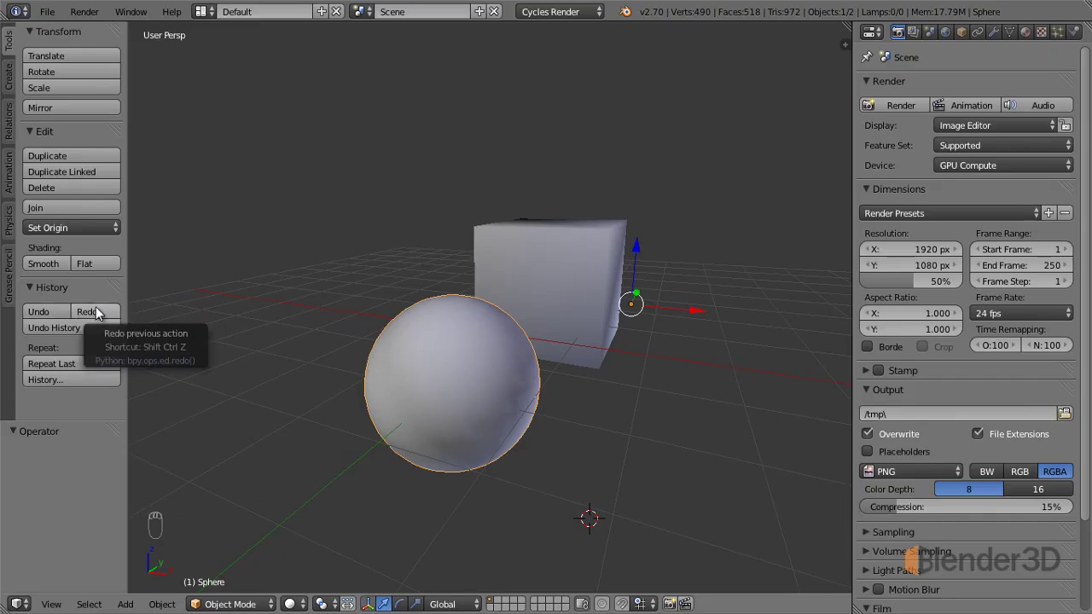
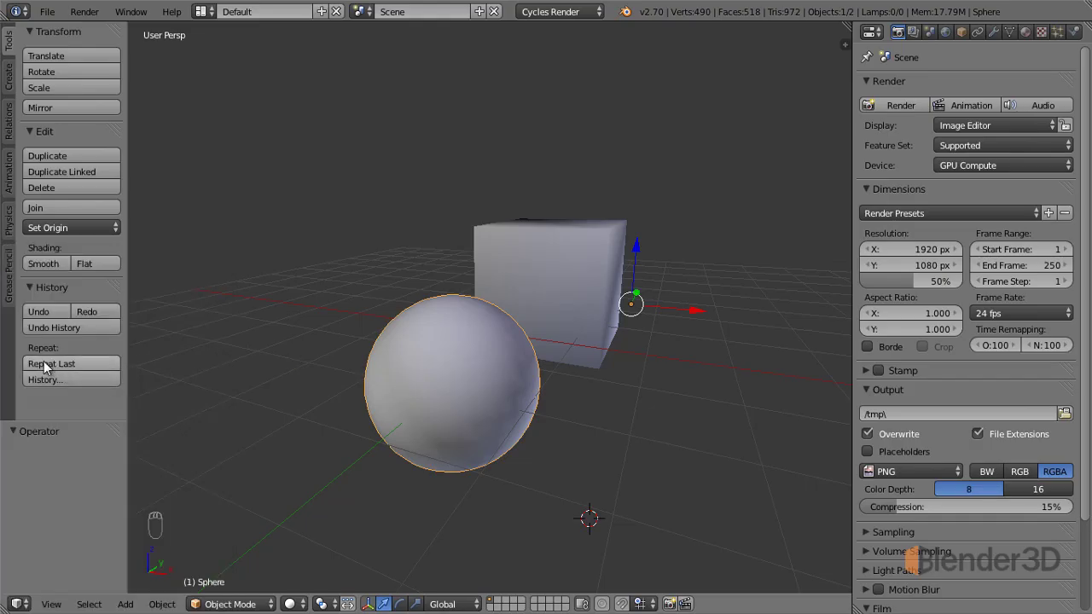
# Undo with Ctrl+Z twice so the sphere looks faceted again.
pyautogui.moveTo(441, 321); pyautogui.dragTo(57, 337)
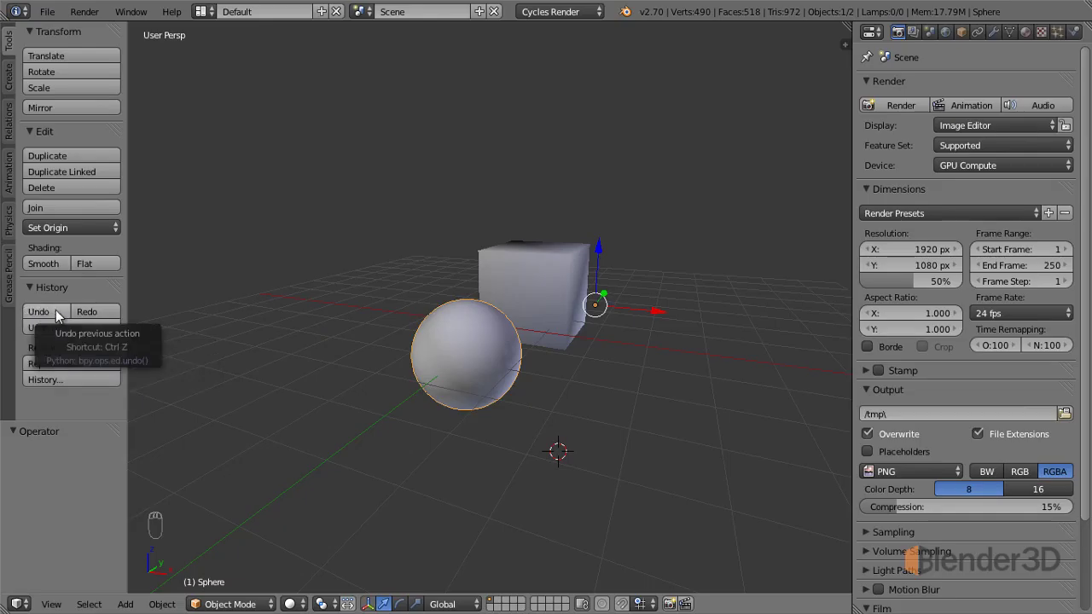
pyautogui.press('ctrl+z')
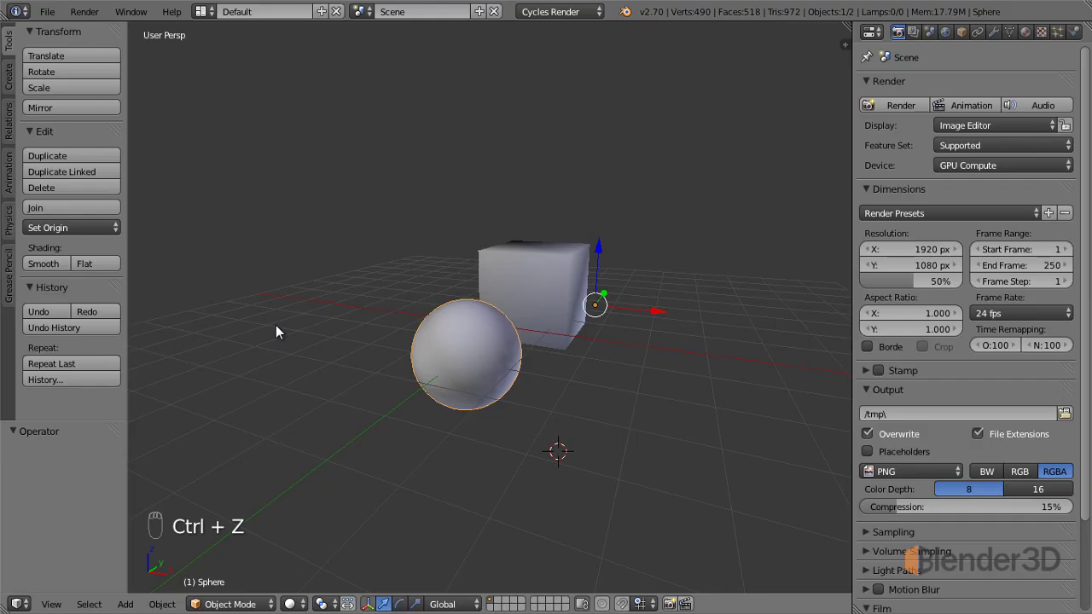
pyautogui.press('ctrl+z')
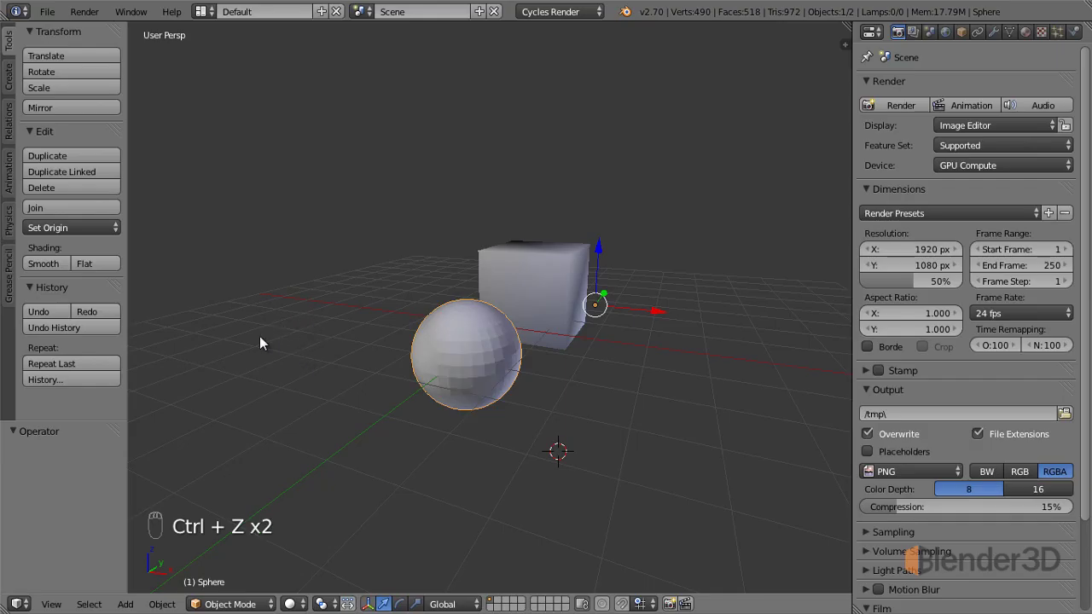
# Jump to an earlier Undo History step, then lift the cube along Z above the sphere.
pyautogui.click(83, 329)
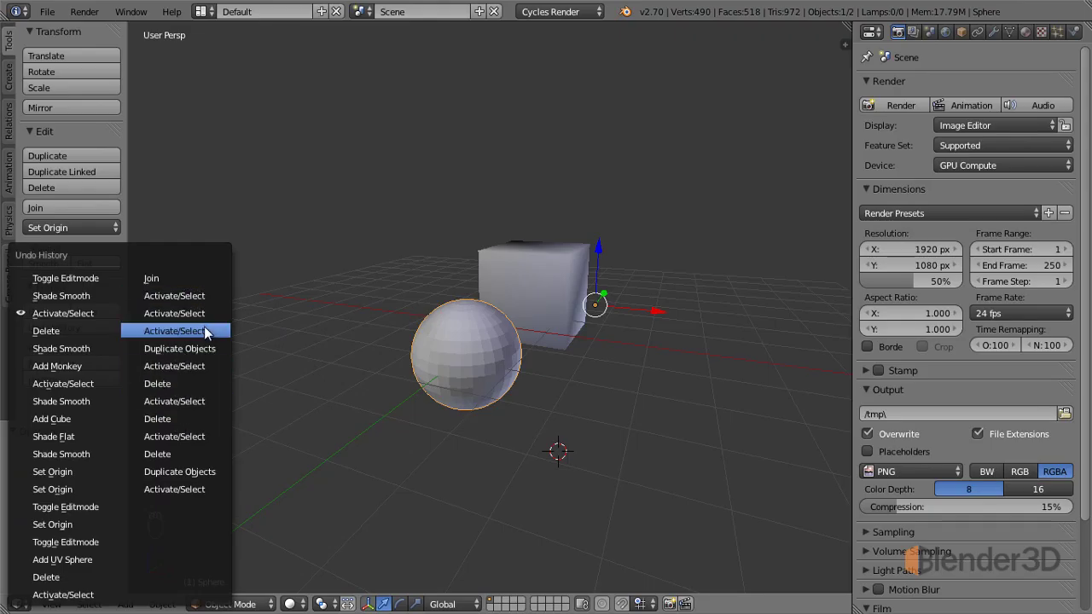
pyautogui.moveTo(589, 292); pyautogui.dragTo(540, 204)
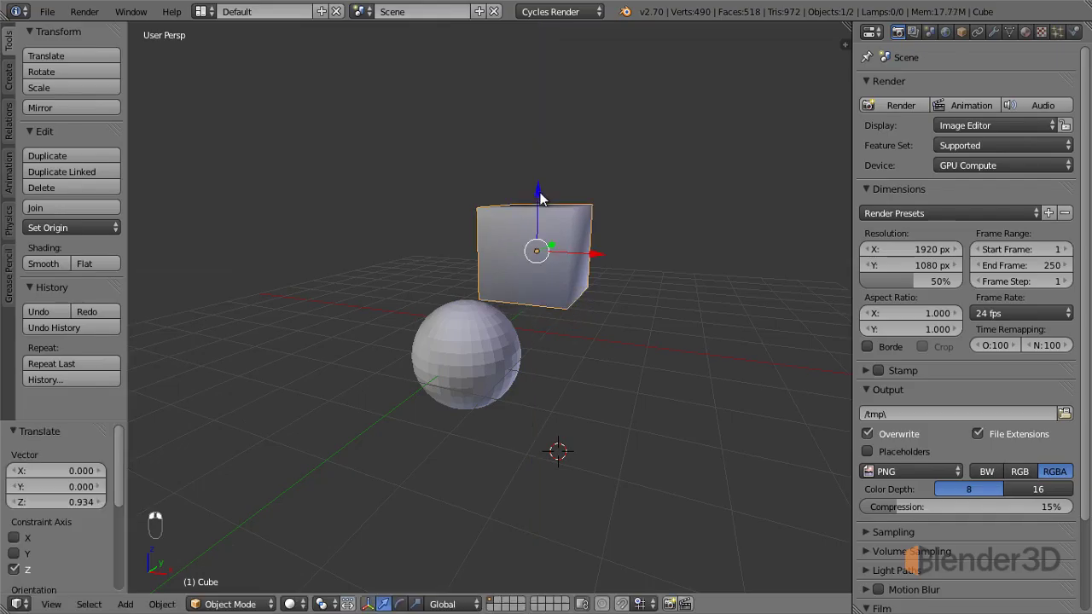
pyautogui.click(601, 254)
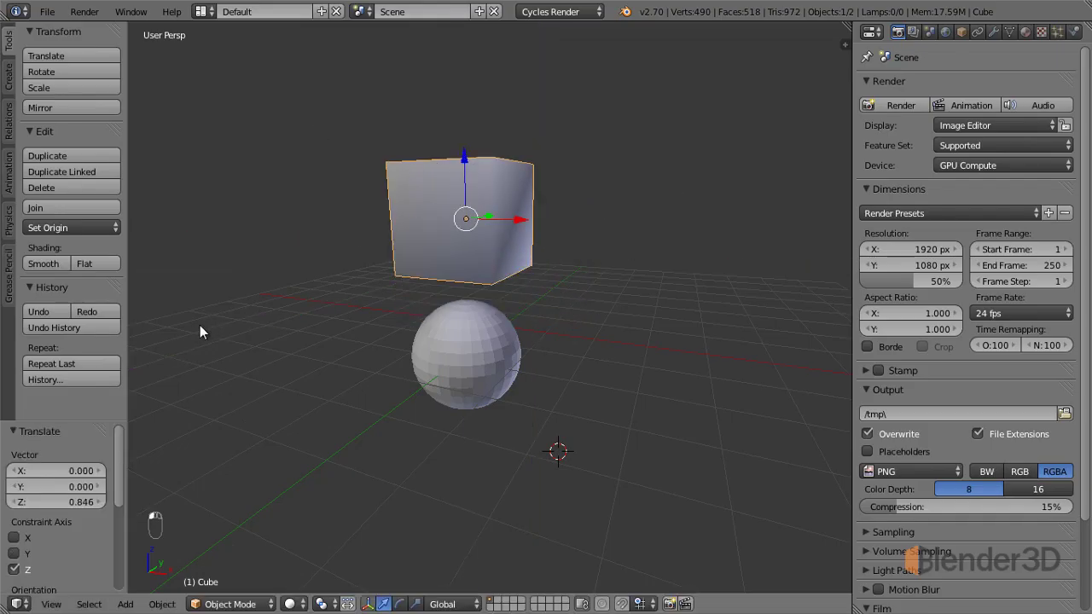
# Dismiss the Undo History list without restoring a step and reveal the 3D View properties region (N).
pyautogui.click(53, 330)
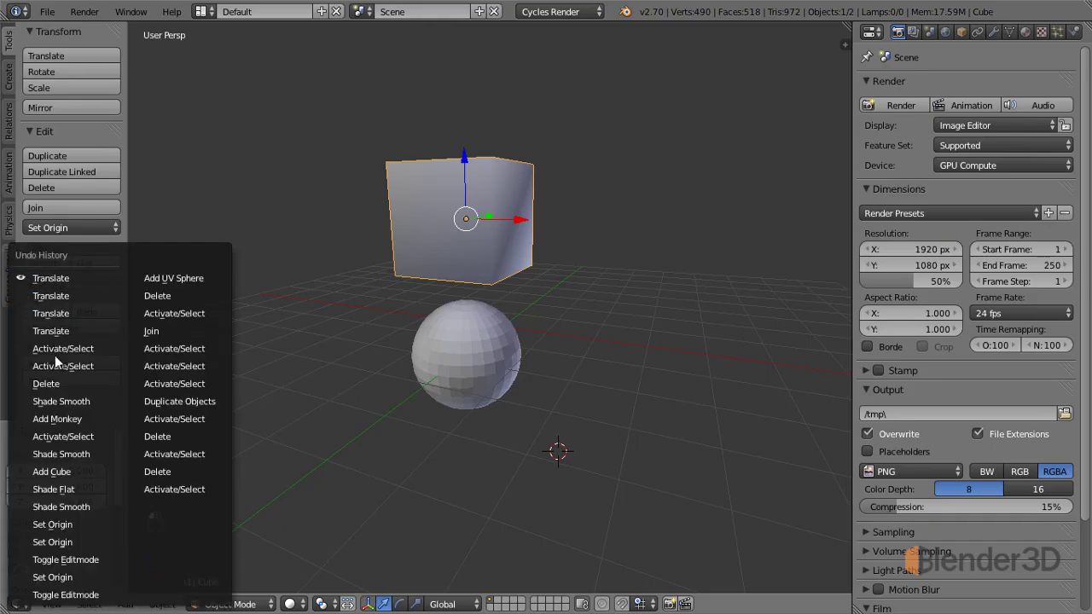
pyautogui.moveTo(474, 426); pyautogui.dragTo(101, 387)
pyautogui.moveTo(100, 387); pyautogui.dragTo(93, 441)
pyautogui.click(89, 436)
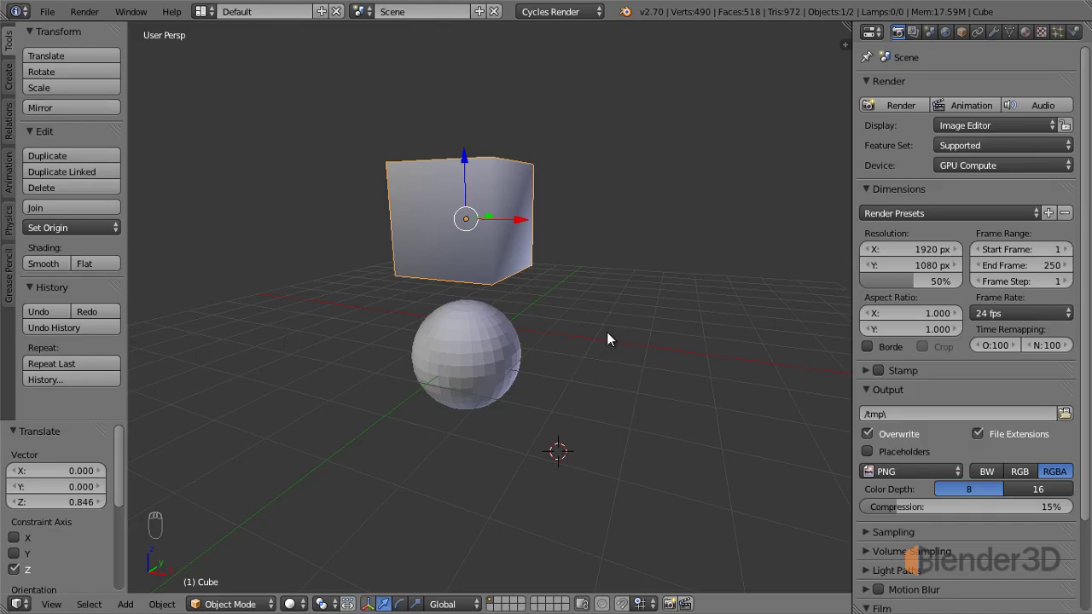
pyautogui.press('n')
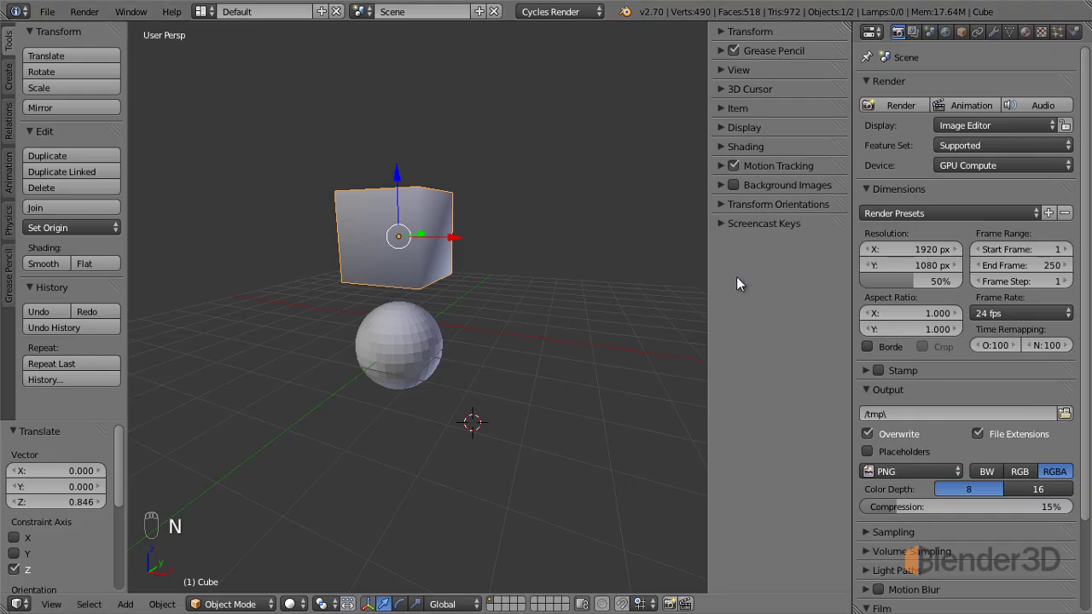